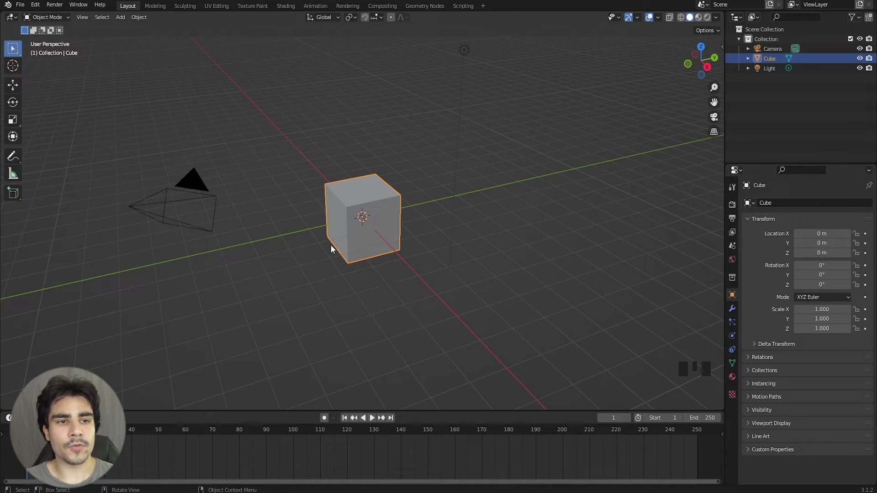
Select the default cube and insert a Location keyframe at frame 1 at the origin.
{"action": "left_click", "coordinate": [12, 89]}
{"action": "scroll", "scroll_direction": "down", "scroll_amount": 3}
{"action": "left_click_drag", "start_coordinate": [401, 201], "coordinate": [393, 226]}
{"action": "left_click_drag", "start_coordinate": [393, 226], "coordinate": [395, 226]}
{"action": "key", "text": "ctrl+z"}
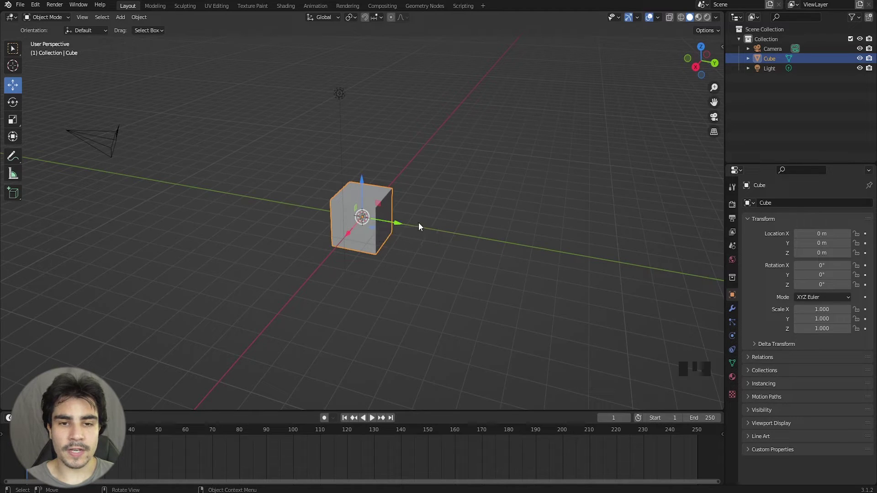
{"action": "key", "text": "i"}
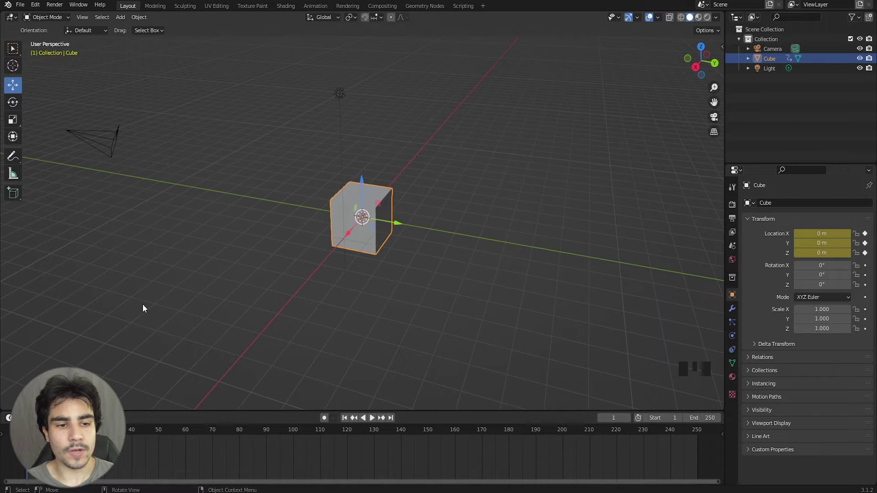
Show the cube's transform values in the sidebar Item tab and enlarge the timeline.
{"action": "key", "text": "n"}
{"action": "left_click", "coordinate": [723, 124]}
{"action": "left_click", "coordinate": [726, 94]}
{"action": "left_click_drag", "start_coordinate": [720, 79], "coordinate": [29, 434]}
Scrub the playhead to frame 50, key the location, then return to frame 1.
{"action": "left_click_drag", "start_coordinate": [37, 435], "coordinate": [30, 444]}
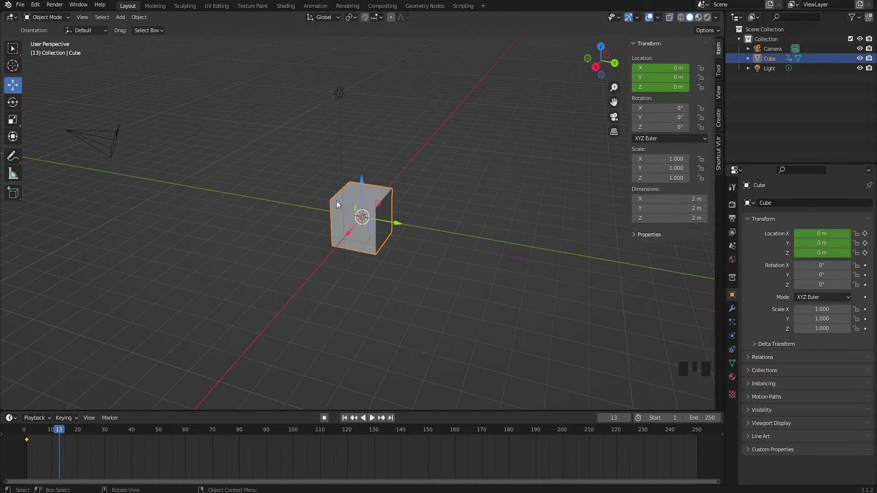
{"action": "key", "text": "i"}
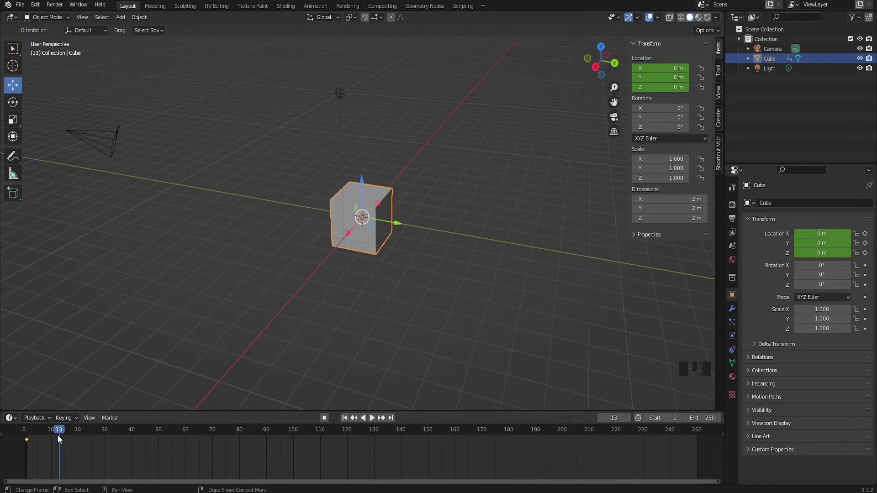
{"action": "left_click_drag", "start_coordinate": [48, 441], "coordinate": [381, 309]}
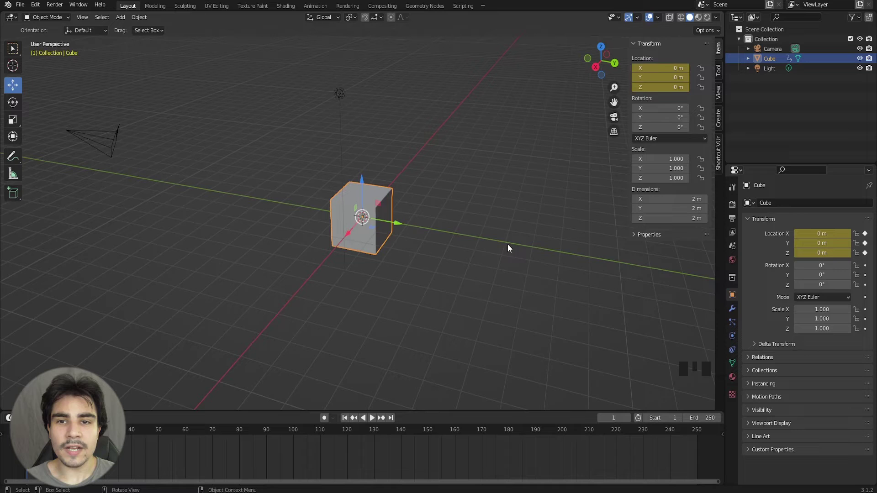
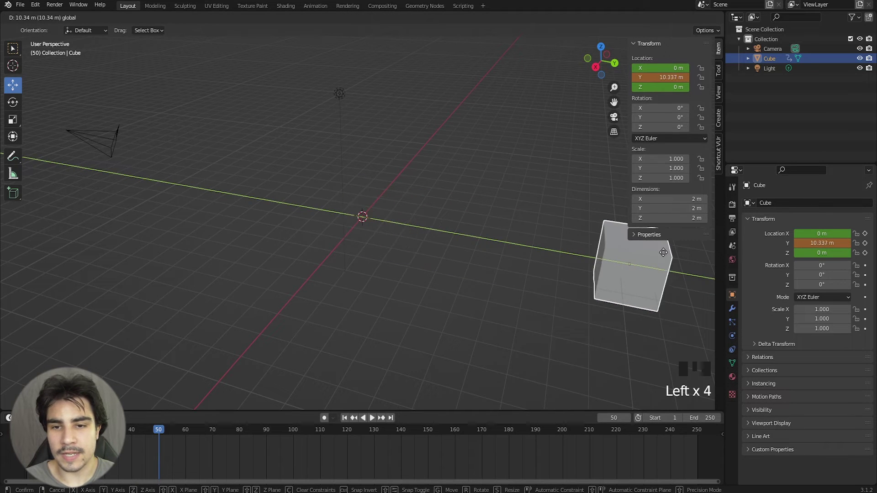
Key the cube about 10.66 m along Y at frame 50 and deselect it.
{"action": "scroll", "scroll_direction": "down", "scroll_amount": 3}
{"action": "scroll", "scroll_direction": "up", "scroll_amount": 3}
{"action": "scroll", "scroll_direction": "down", "scroll_amount": 3}
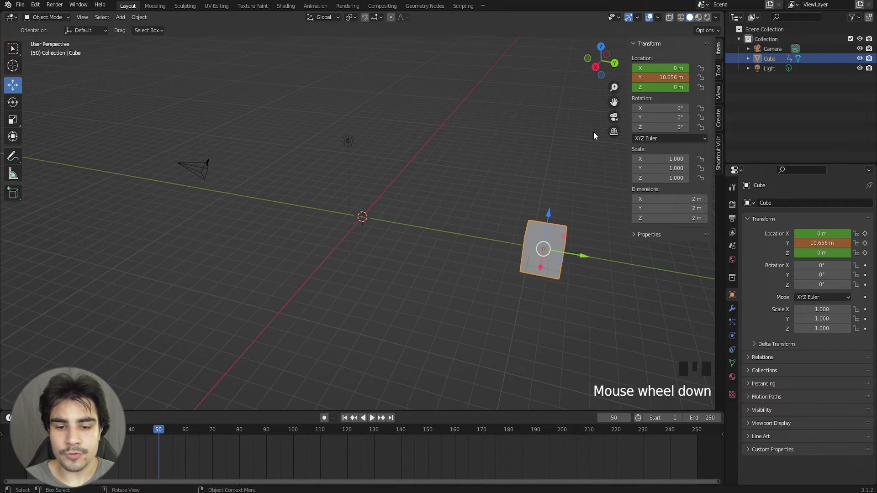
{"action": "key", "text": "i"}
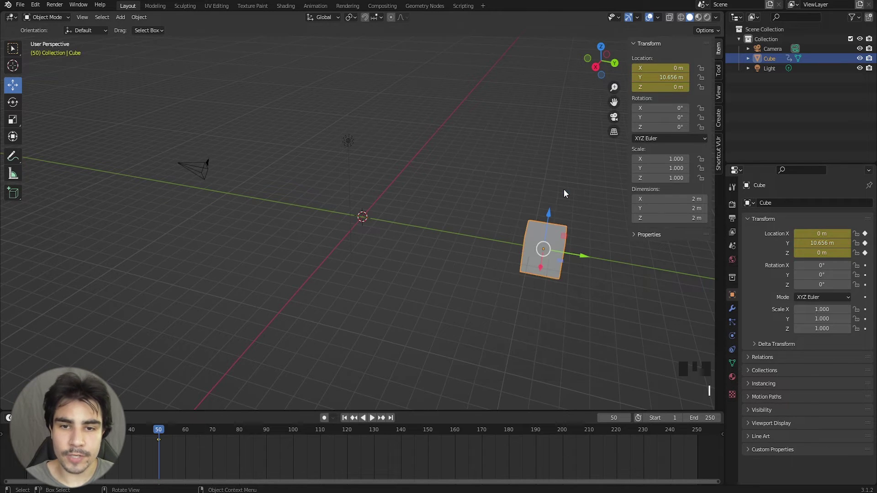
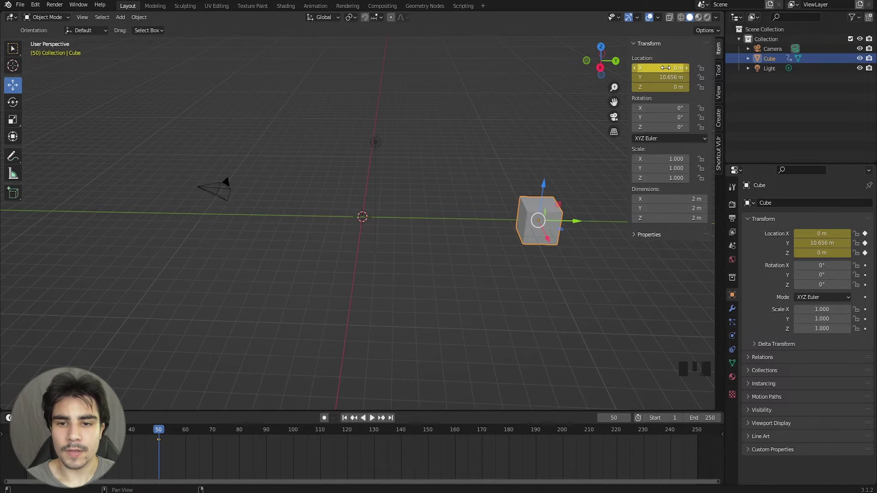
{"action": "left_click", "coordinate": [715, 411]}
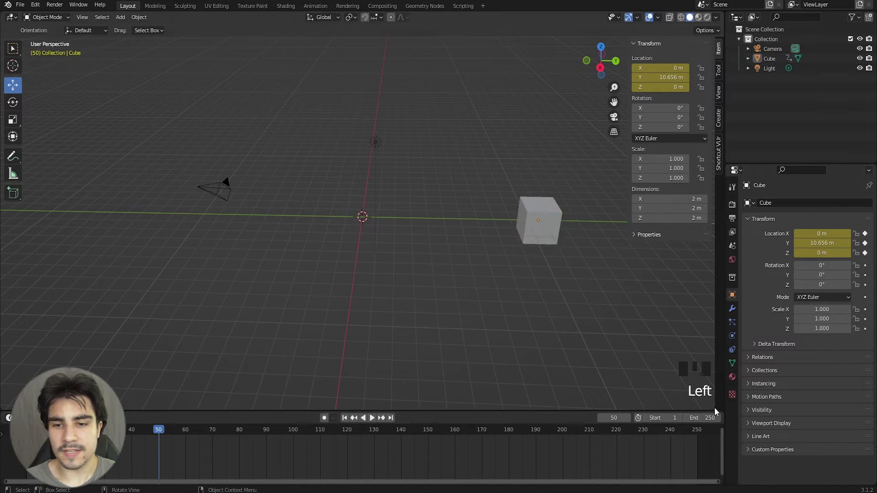
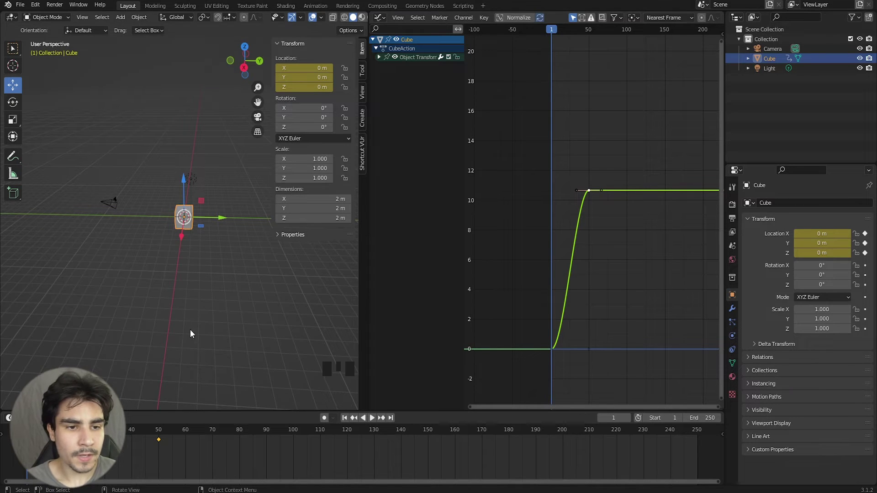
At frame 90 slide the cube back to about 4.62 m on Y and key its location.
{"action": "left_click_drag", "start_coordinate": [160, 429], "coordinate": [512, 47]}
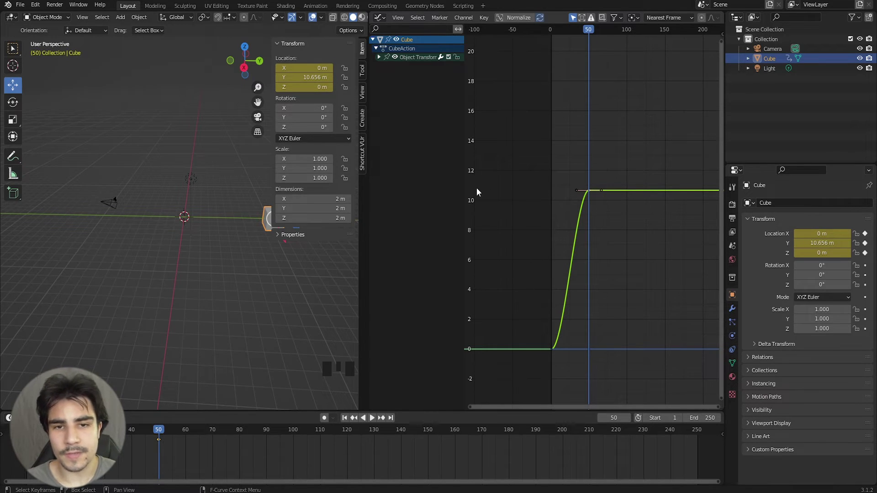
{"action": "left_click_drag", "start_coordinate": [166, 432], "coordinate": [271, 225]}
{"action": "scroll", "scroll_direction": "down", "scroll_amount": 3}
{"action": "left_click_drag", "start_coordinate": [262, 221], "coordinate": [230, 223]}
{"action": "key", "text": "i"}
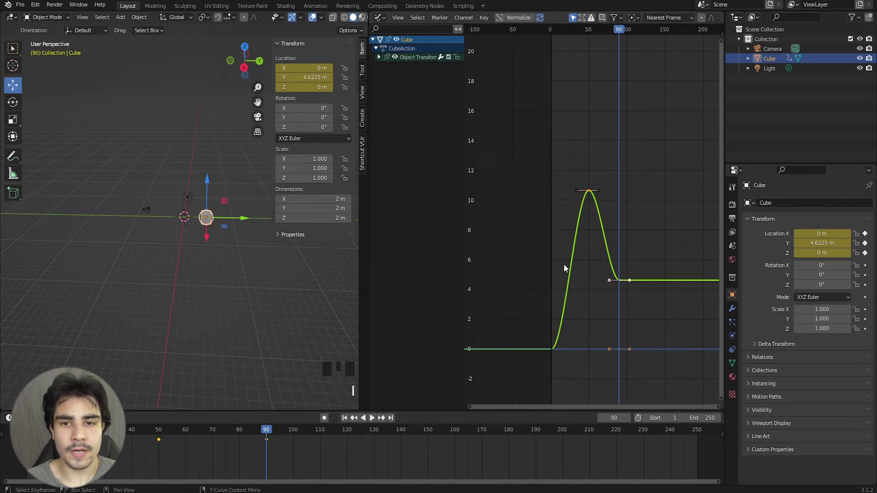
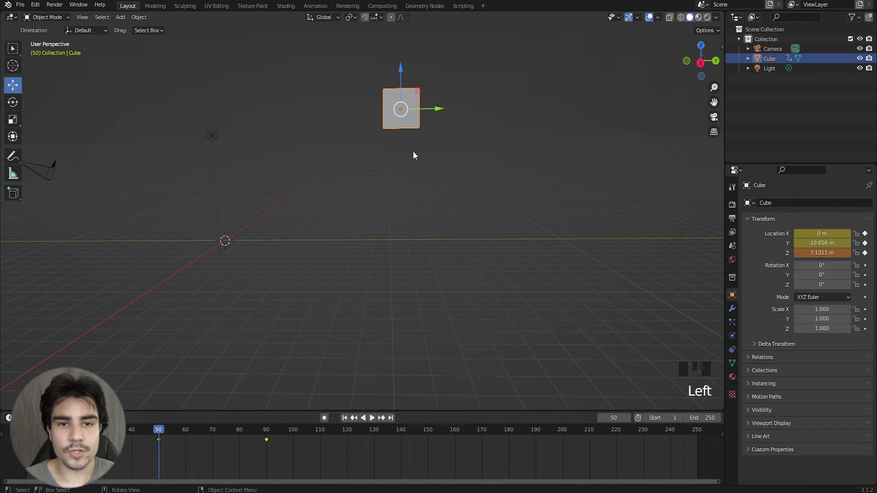
Key the cube raised to about 7.13 m on Z at frame 50 and play the animation through.
{"action": "key", "text": "i"}
{"action": "key", "text": "n"}
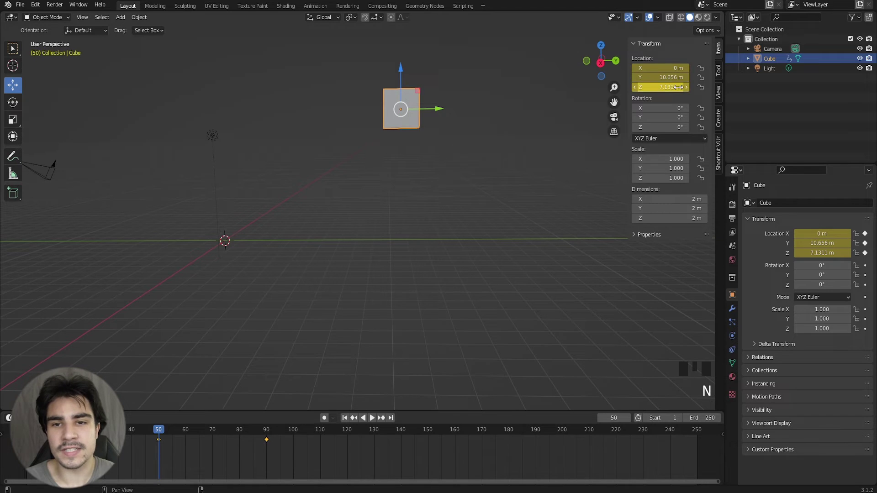
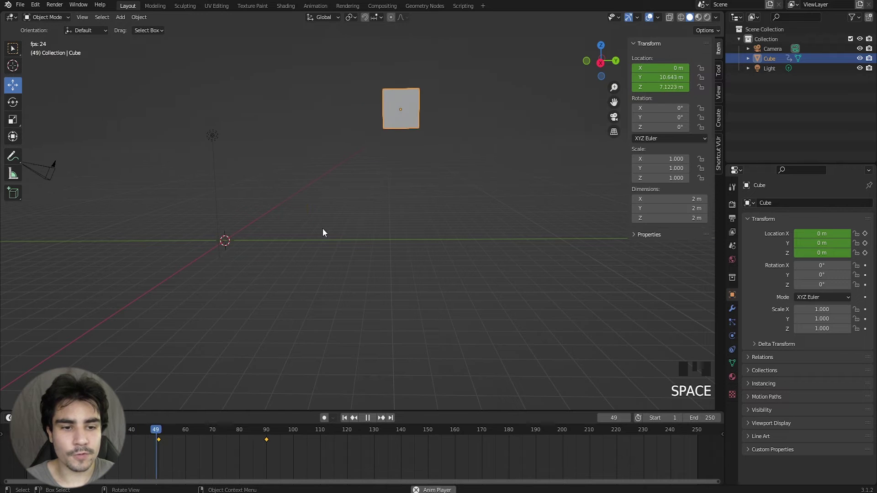
{"action": "key", "text": "space"}
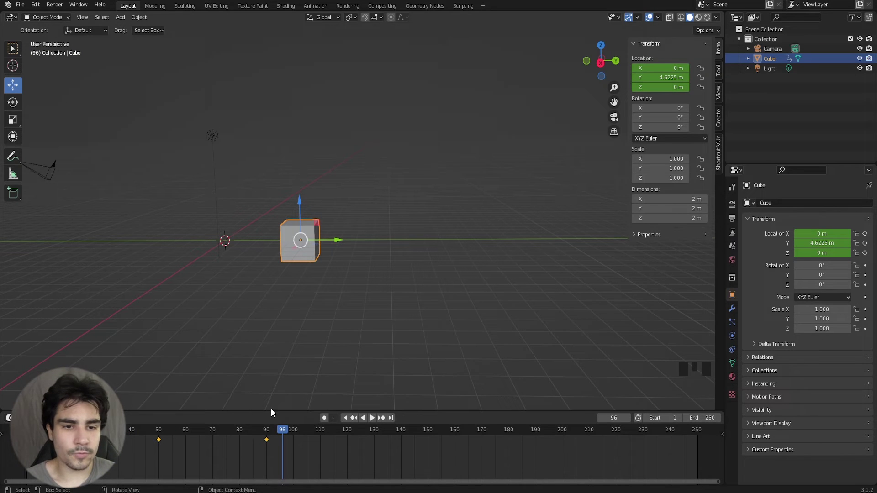
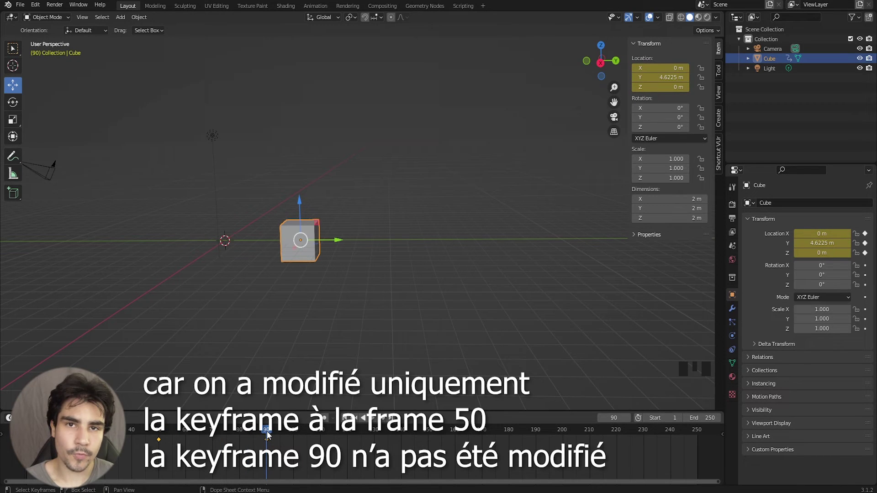
Delete the cube's existing keyframes and insert a Rotation keyframe at frame 1.
{"action": "left_click_drag", "start_coordinate": [184, 438], "coordinate": [160, 455]}
{"action": "key", "text": "a"}
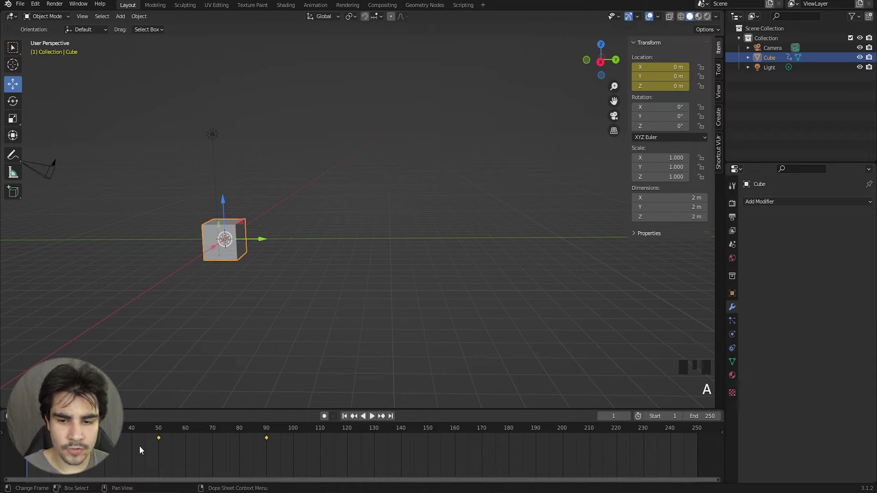
{"action": "key", "text": "Delete"}
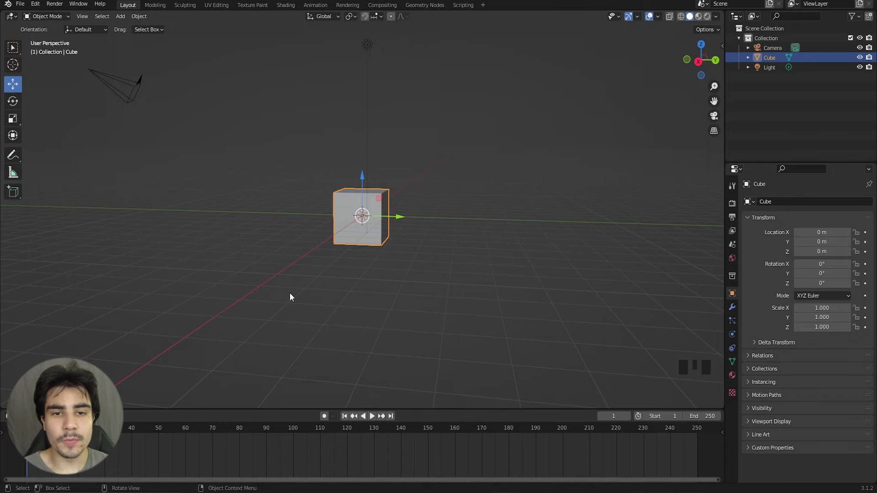
{"action": "left_click_drag", "start_coordinate": [16, 102], "coordinate": [414, 177]}
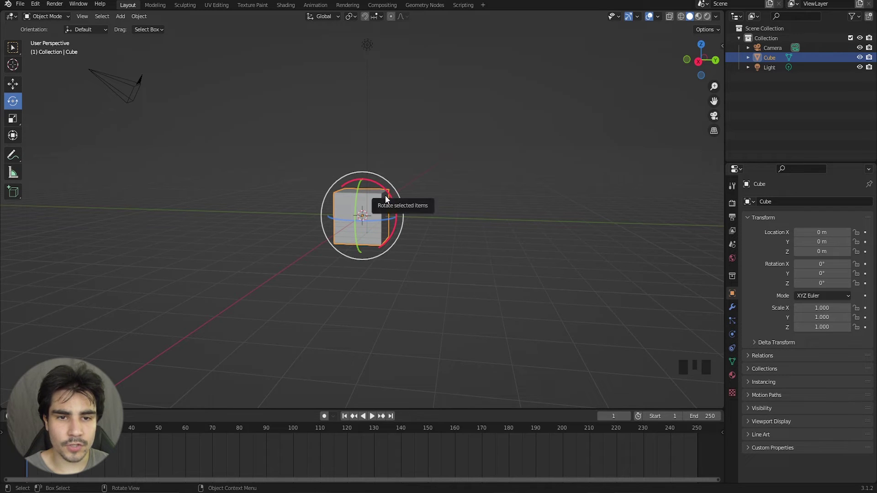
{"action": "key", "text": "i"}
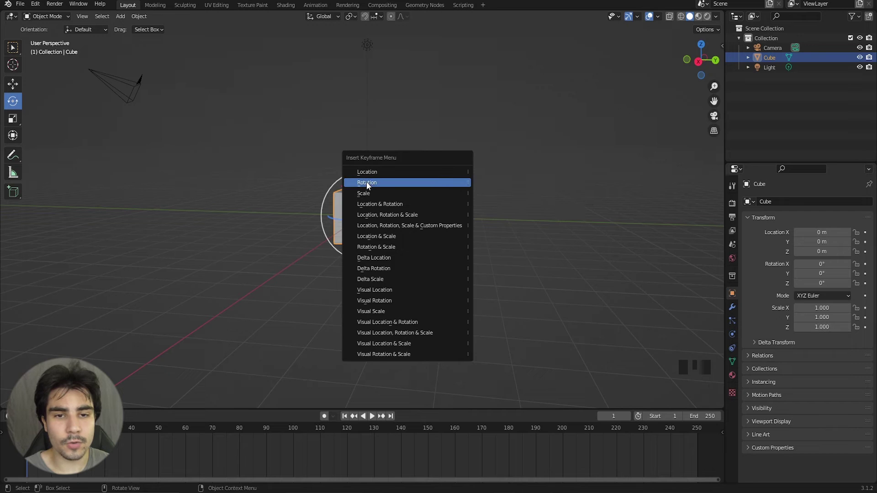
At frame 60 spin the cube to about -1170° on X, key the rotation and play it back.
{"action": "middle_click", "coordinate": [346, 192]}
{"action": "scroll", "scroll_direction": "up", "scroll_amount": 3}
{"action": "left_click_drag", "start_coordinate": [373, 202], "coordinate": [189, 433]}
{"action": "left_click_drag", "start_coordinate": [189, 433], "coordinate": [391, 208]}
{"action": "left_click_drag", "start_coordinate": [391, 208], "coordinate": [347, 191]}
{"action": "left_click", "coordinate": [346, 192]}
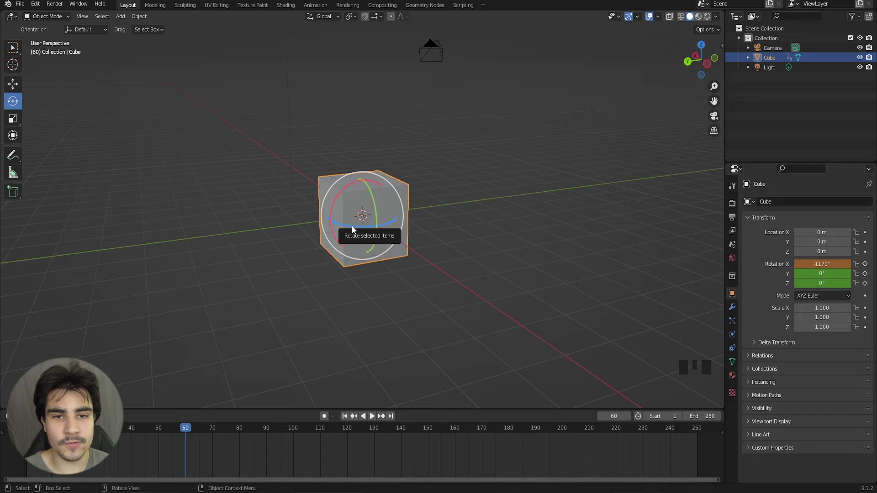
{"action": "key", "text": "i"}
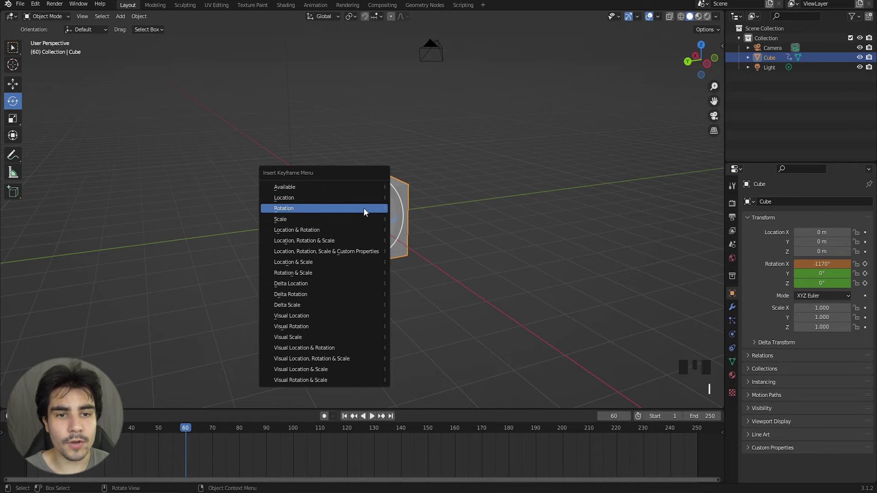
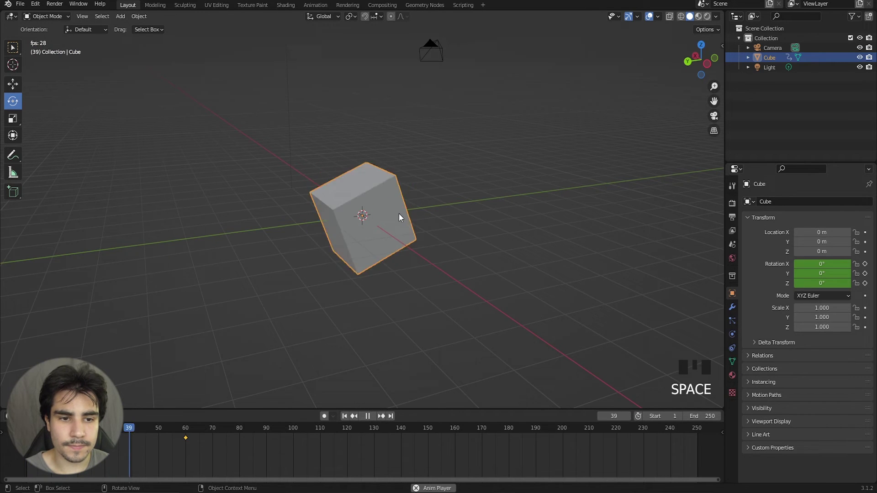
{"action": "key", "text": "space"}
Undo back to remove the cube's rotation keyframes.
{"action": "key", "text": "ctrl+z"}
{"action": "key", "text": "ctrl+z"}
{"action": "key", "text": "ctrl+z"}
{"action": "key", "text": "ctrl+z"}
{"action": "key", "text": "ctrl+z"}
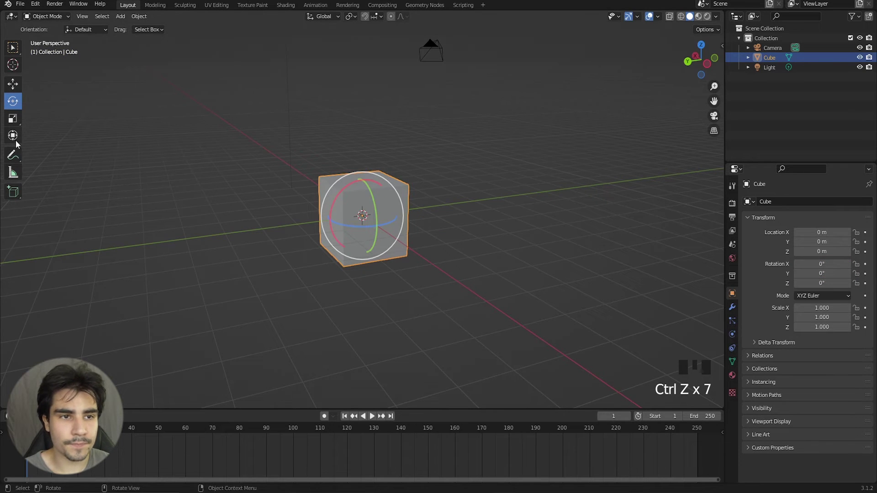
Key the cube's scale growing to about three times its size by frame 60 and play it back.
{"action": "left_click_drag", "start_coordinate": [18, 96], "coordinate": [285, 192]}
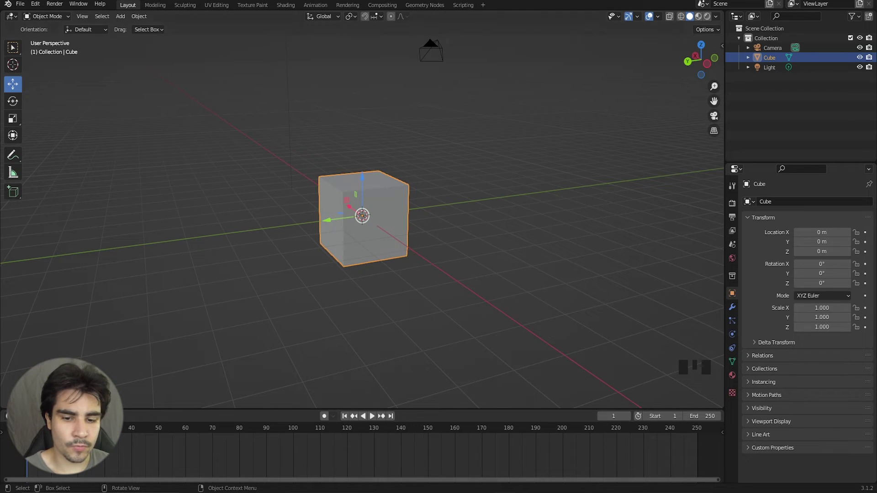
{"action": "key", "text": "i"}
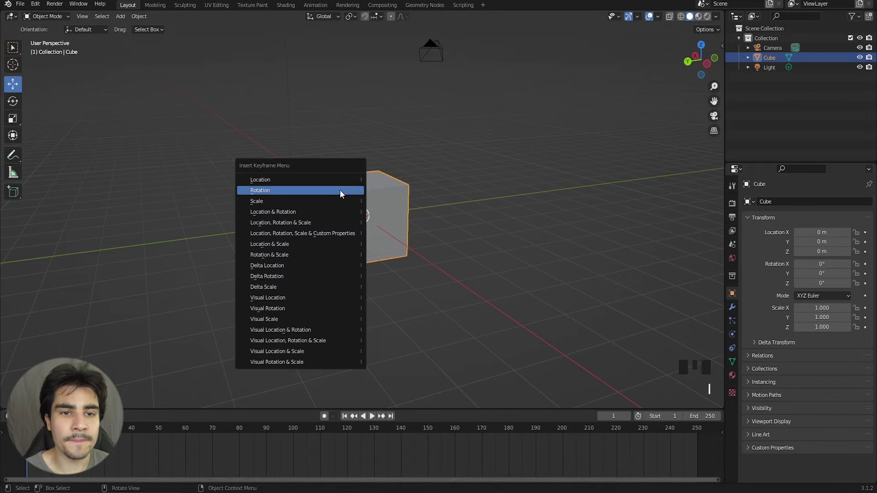
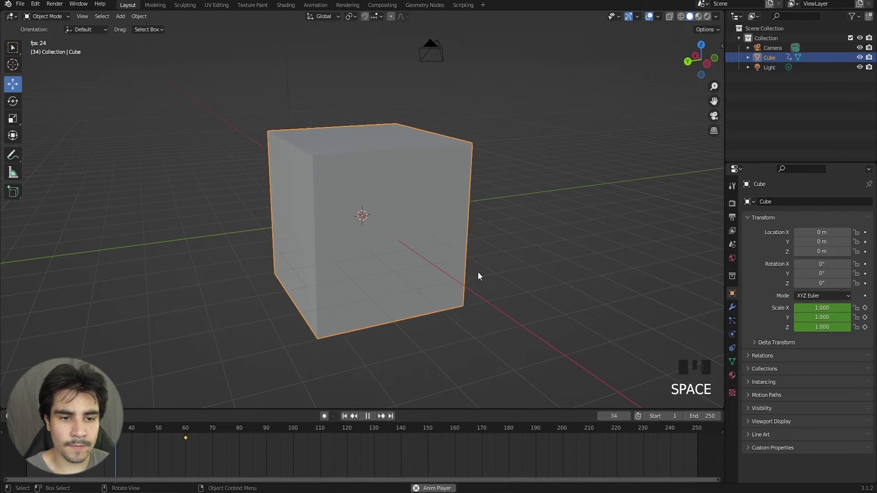
{"action": "key", "text": "space"}
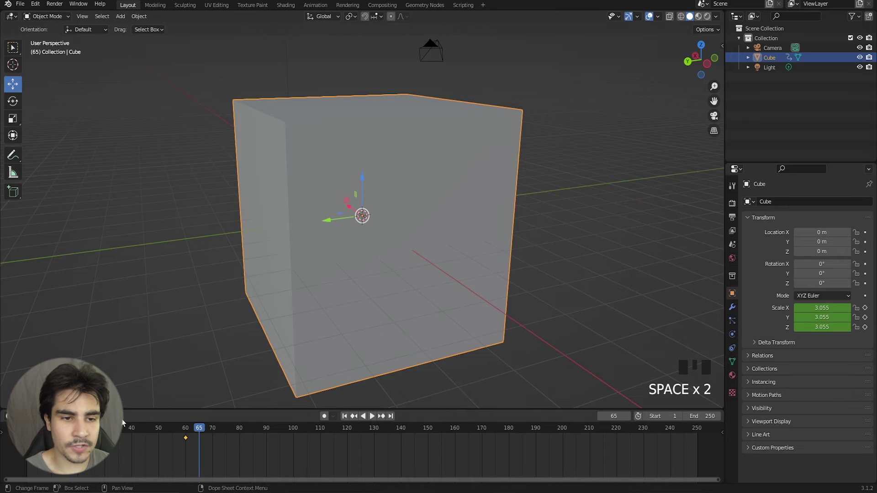
Reset the cube at the origin and bring up the keyframe insertion choices again.
{"action": "scroll", "scroll_direction": "down", "scroll_amount": 3}
{"action": "middle_click", "coordinate": [435, 227]}
{"action": "scroll", "scroll_direction": "up", "scroll_amount": 3}
{"action": "key", "text": "i"}
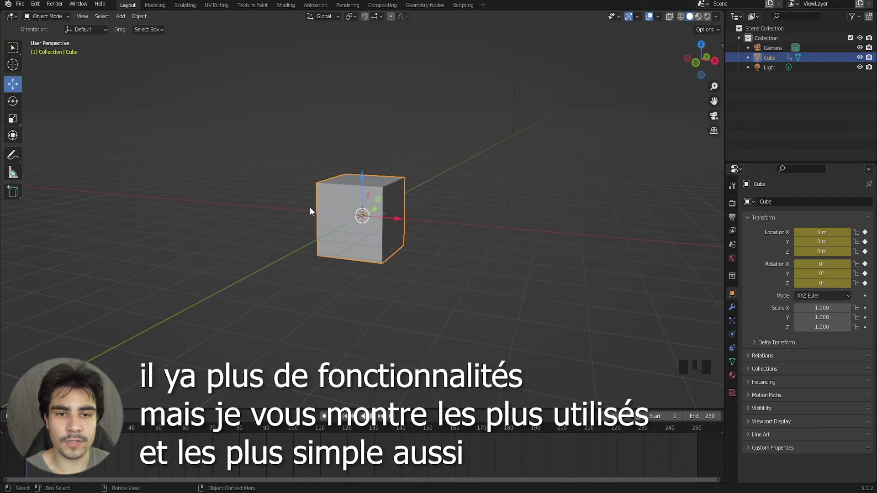
Insert a Location & Rotation keyframe on the cube at frame 1.
{"action": "left_click", "coordinate": [244, 433]}
{"action": "scroll", "scroll_direction": "down", "scroll_amount": 3}
{"action": "middle_click", "coordinate": [308, 221]}
{"action": "scroll", "scroll_direction": "up", "scroll_amount": 3}
At frame 80 slide the cube about 16.3 m along X and switch to the Rotate tool.
{"action": "left_click", "coordinate": [392, 224]}
{"action": "scroll", "scroll_direction": "down", "scroll_amount": 3}
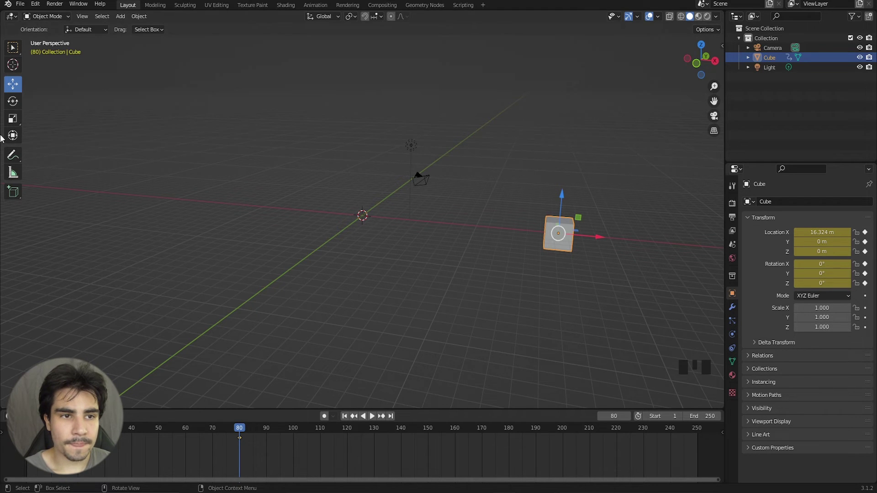
{"action": "left_click", "coordinate": [15, 103]}
{"action": "scroll", "scroll_direction": "down", "scroll_amount": 3}
Spin the cube around X at frame 80, key location and rotation, and play the animation.
{"action": "left_click_drag", "start_coordinate": [530, 220], "coordinate": [441, 227]}
{"action": "left_click", "coordinate": [441, 227]}
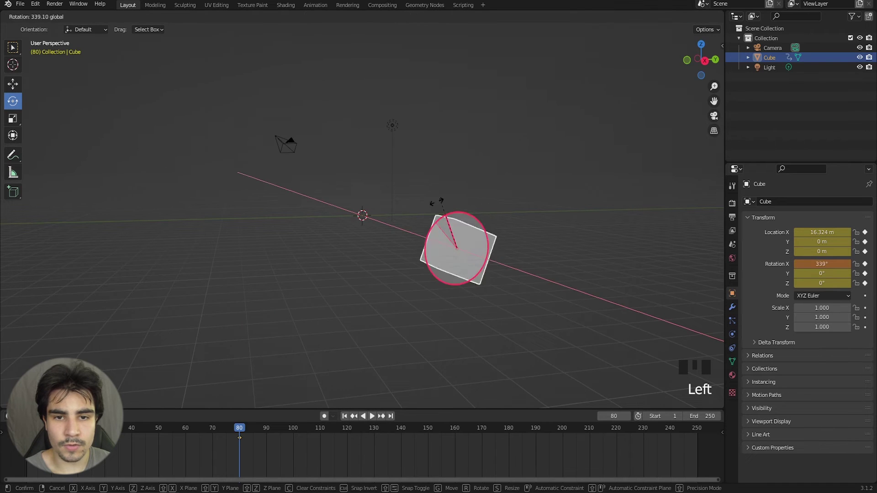
{"action": "key", "text": "i"}
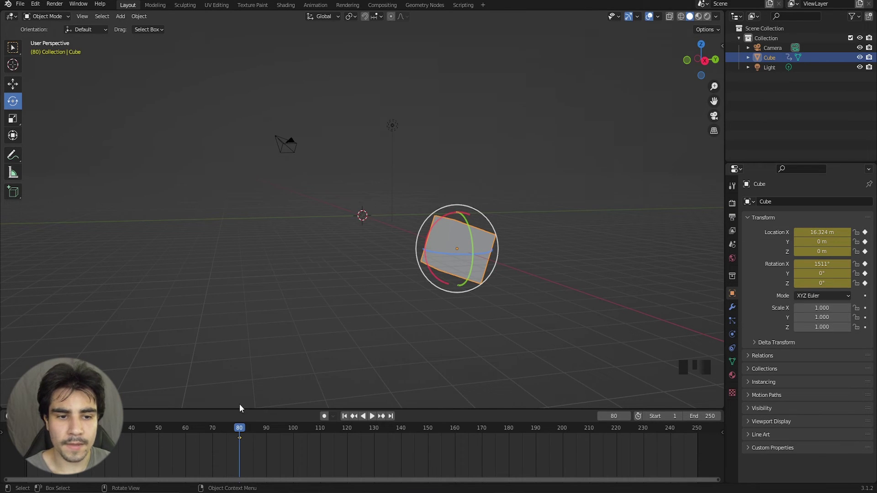
{"action": "left_click", "coordinate": [713, 429]}
{"action": "key", "text": "space"}
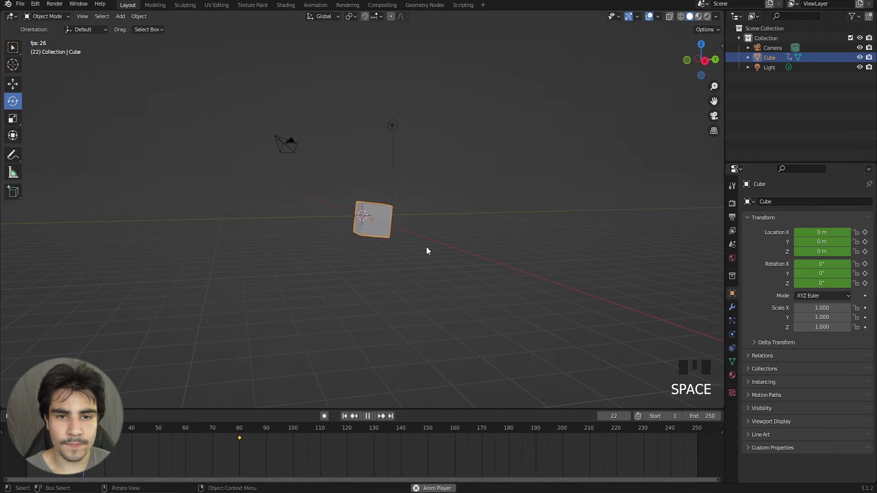
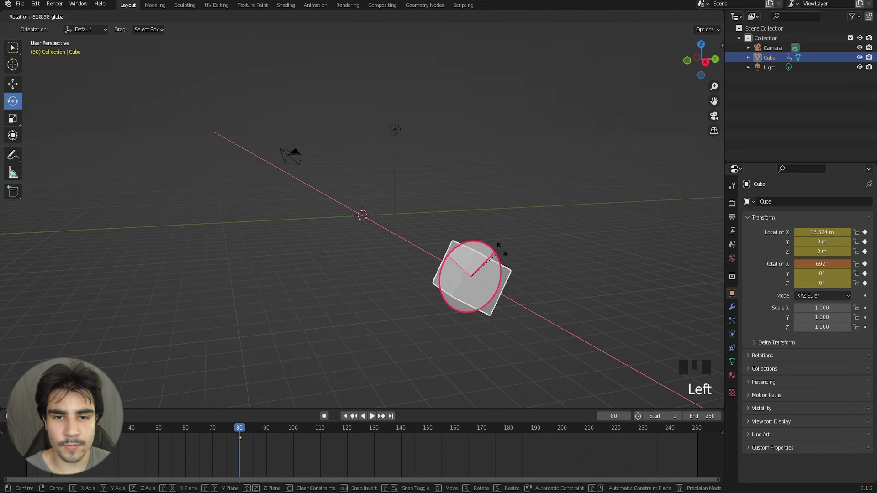
Re-key a 692° X rotation at frame 80, play it back, then clear the cube's animation.
{"action": "key", "text": "i"}
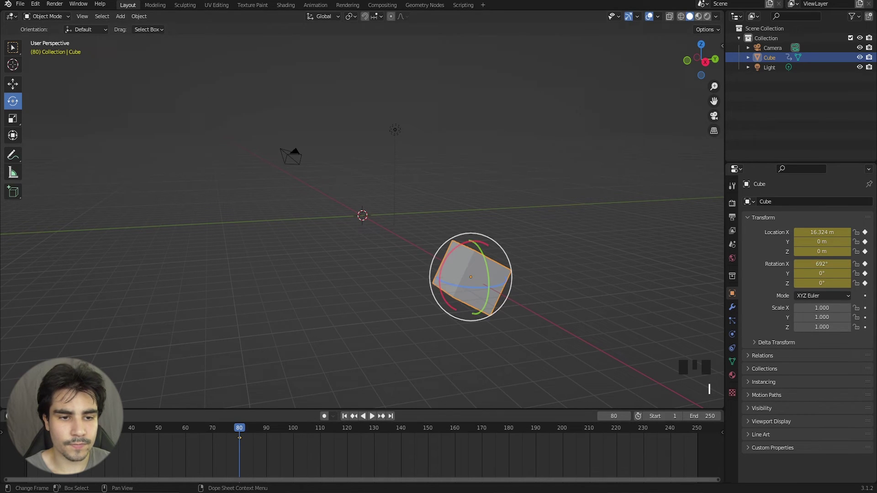
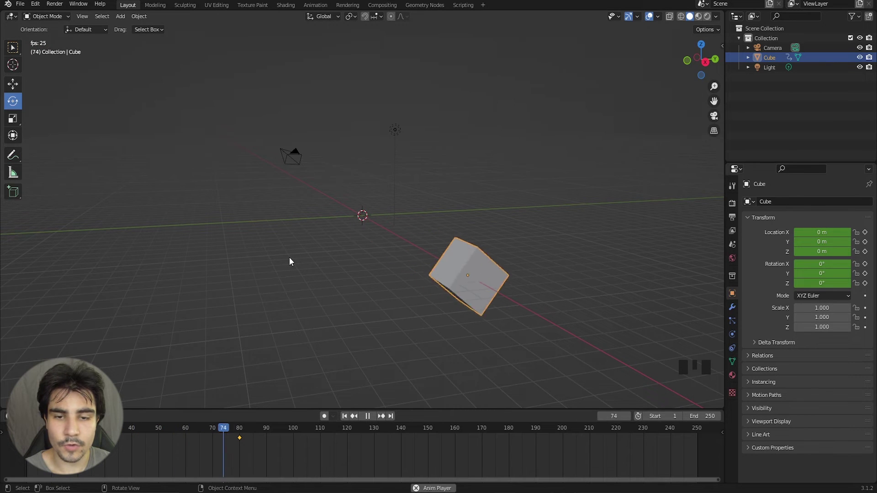
{"action": "key", "text": "space"}
{"action": "left_click_drag", "start_coordinate": [298, 219], "coordinate": [393, 219]}
{"action": "scroll", "scroll_direction": "up", "scroll_amount": 3}
{"action": "left_click", "coordinate": [264, 119]}
{"action": "scroll", "scroll_direction": "up", "scroll_amount": 3}
Add a 5-segment Bevel modifier with its Amount keyed from 0.12 m to about 0.65 m and play it.
{"action": "scroll", "scroll_direction": "up", "scroll_amount": 3}
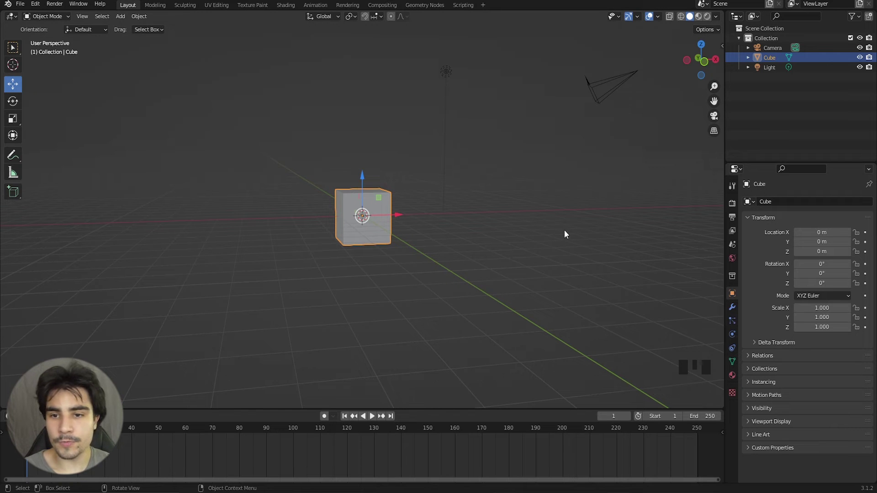
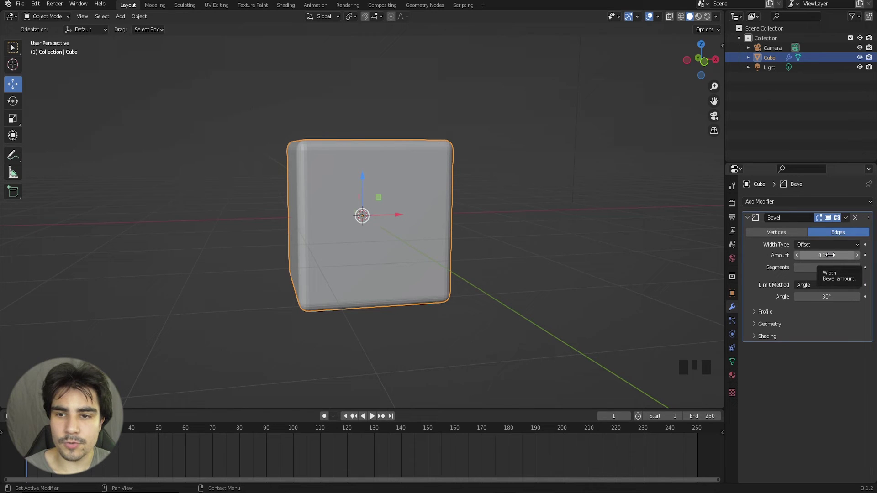
{"action": "type", "text": "|"}
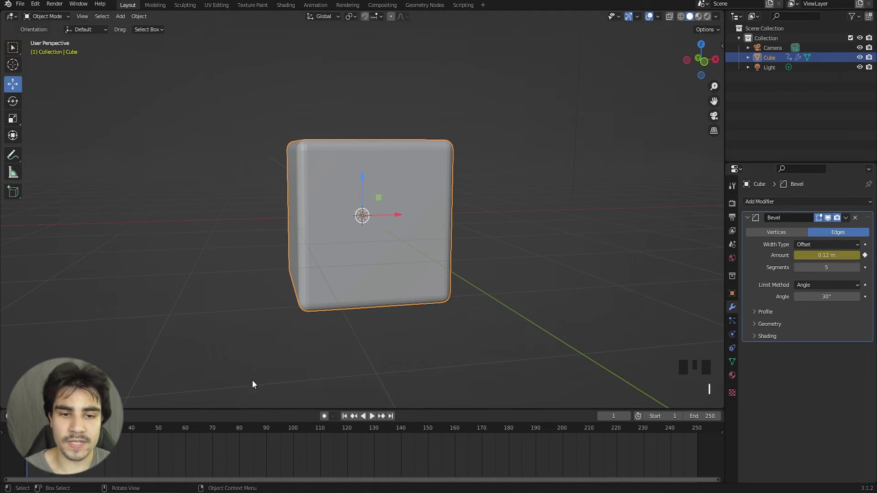
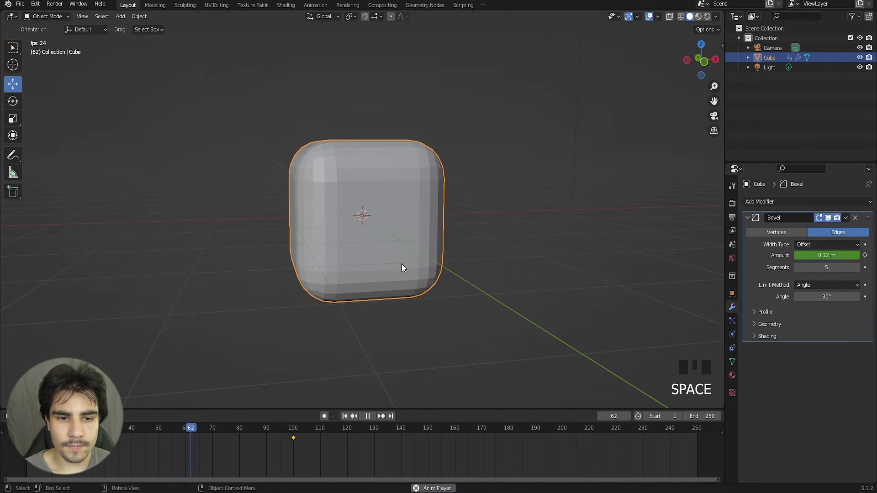
{"action": "key", "text": "space"}
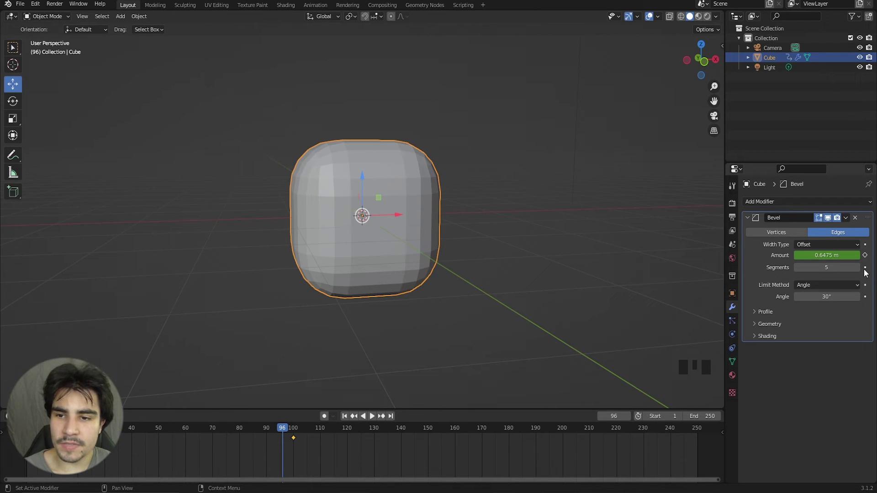
Replace the Bevel with an Array modifier and keyframe its Count at 2, rising to 74 by frame 100.
{"action": "left_click", "coordinate": [858, 220]}
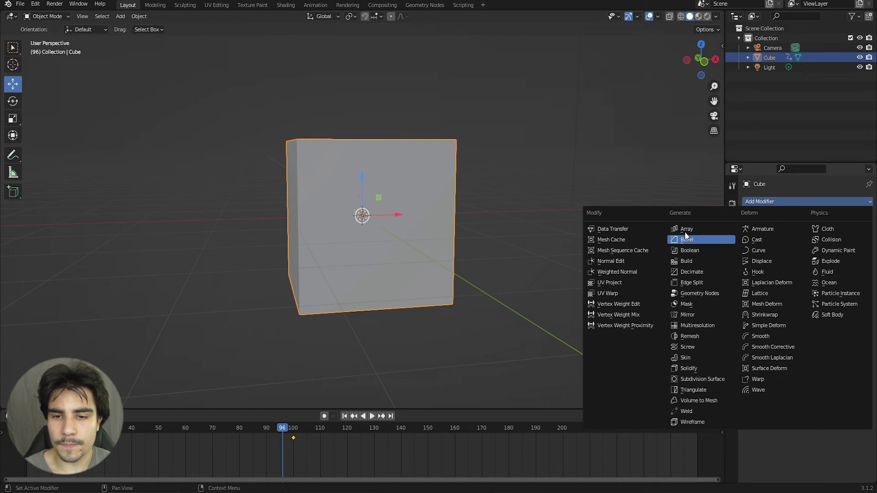
{"action": "left_click", "coordinate": [685, 320]}
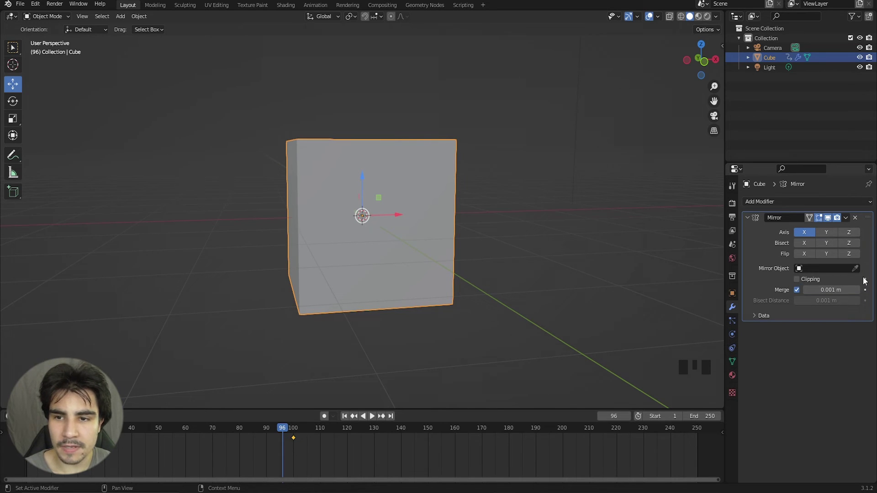
{"action": "left_click_drag", "start_coordinate": [867, 280], "coordinate": [869, 303]}
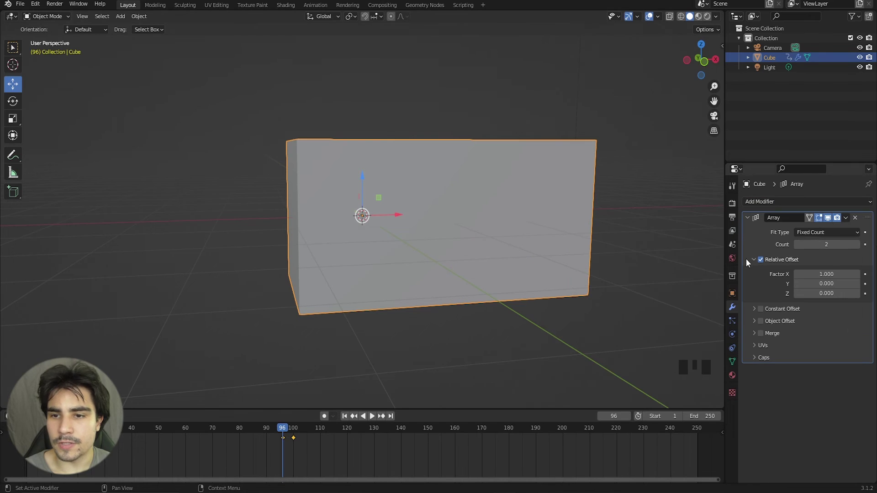
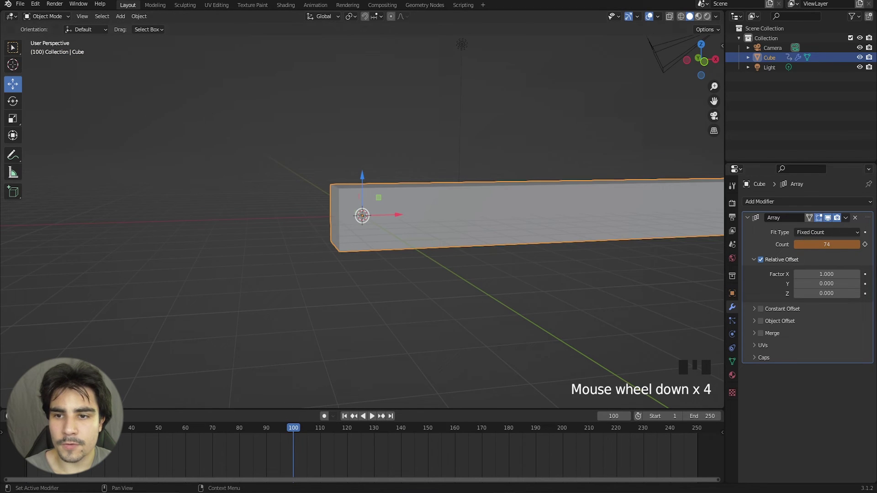
{"action": "left_click", "coordinate": [870, 252]}
{"action": "left_click", "coordinate": [186, 428]}
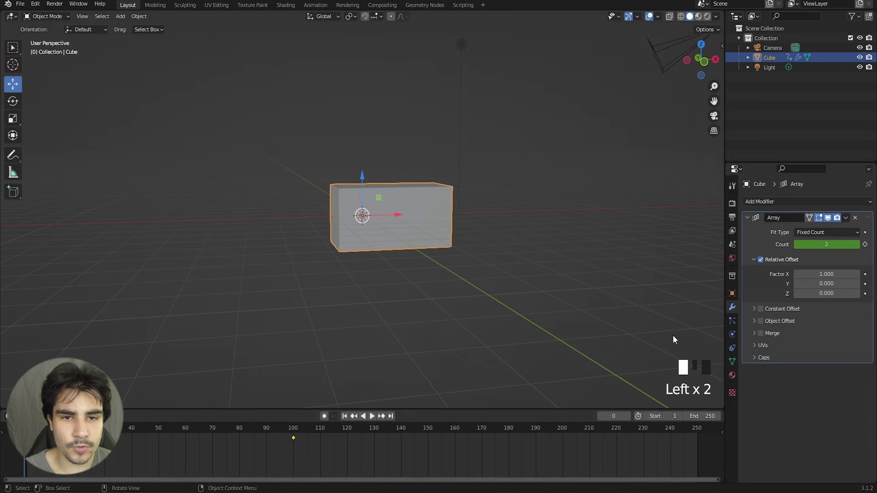
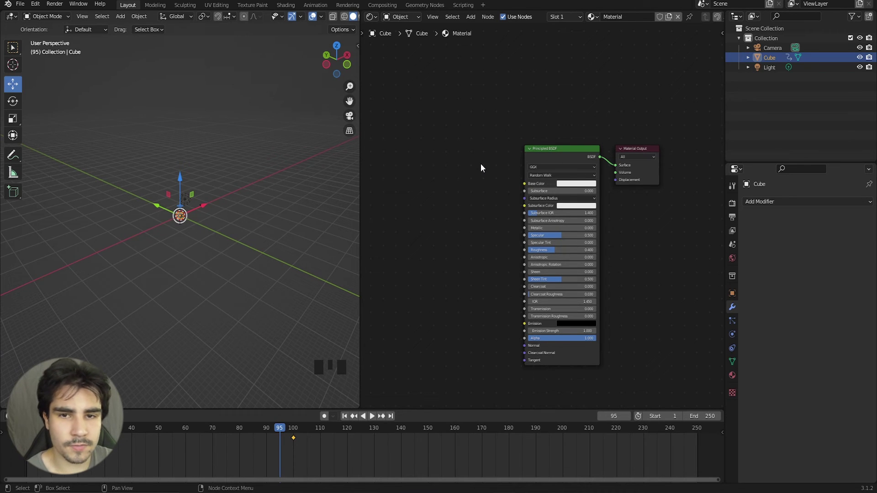
Add a ColorRamp node via Shift+A search and wire it with a Gradient Texture into Base Color.
{"action": "key", "text": "shift+a"}
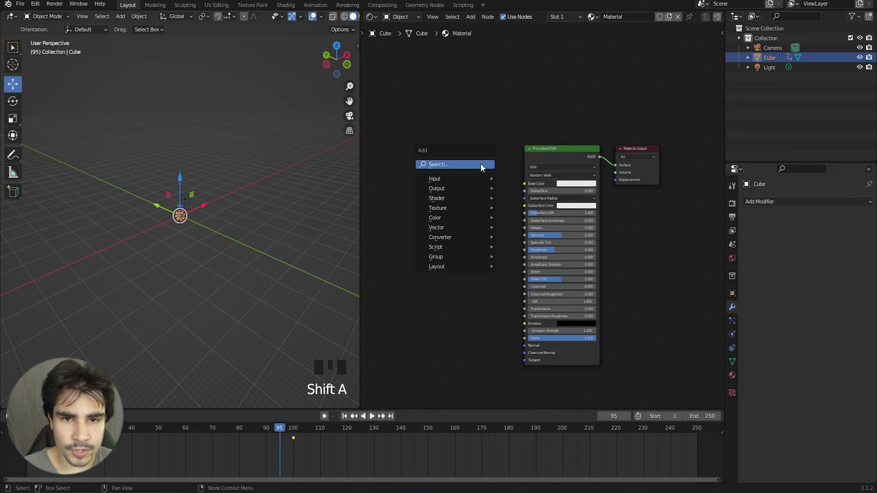
{"action": "key", "text": "z"}
{"action": "scroll", "scroll_direction": "up", "scroll_amount": 3}
{"action": "key", "text": "a"}
{"action": "key", "text": "a"}
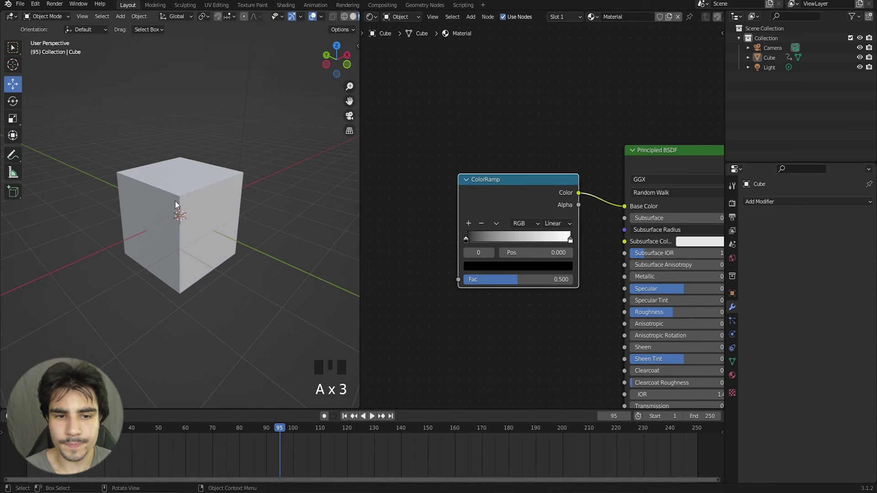
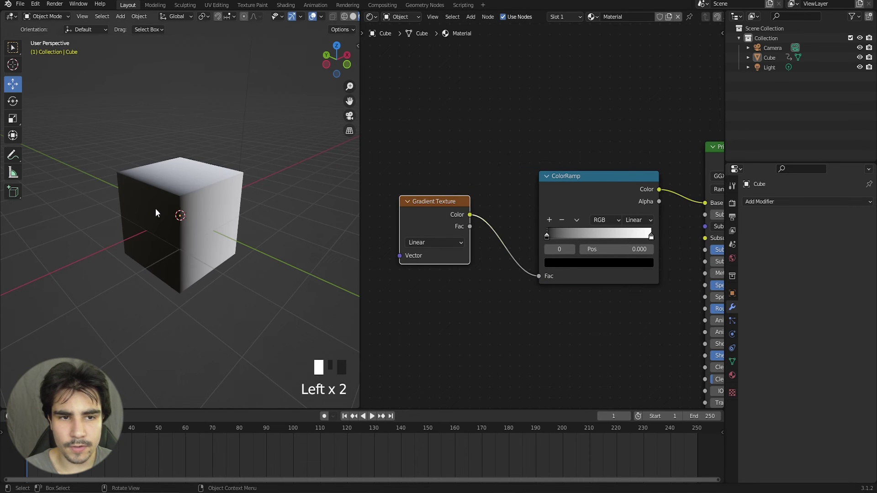
{"action": "left_click_drag", "start_coordinate": [257, 208], "coordinate": [552, 240]}
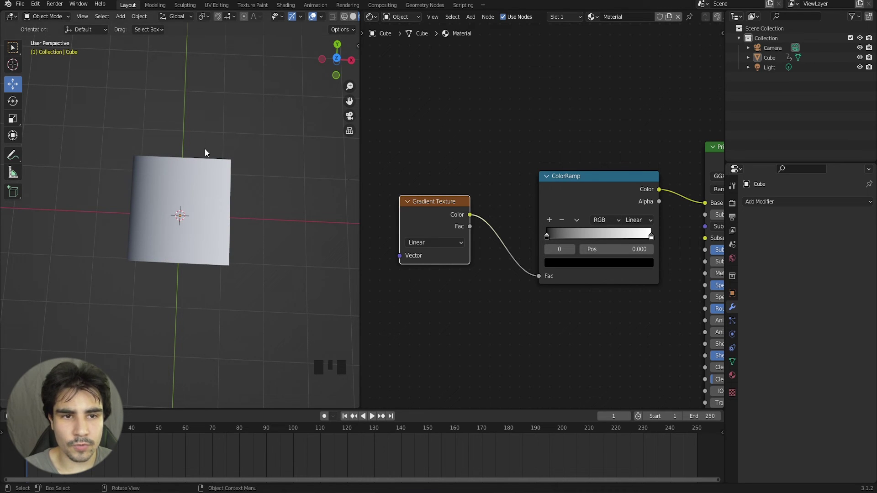
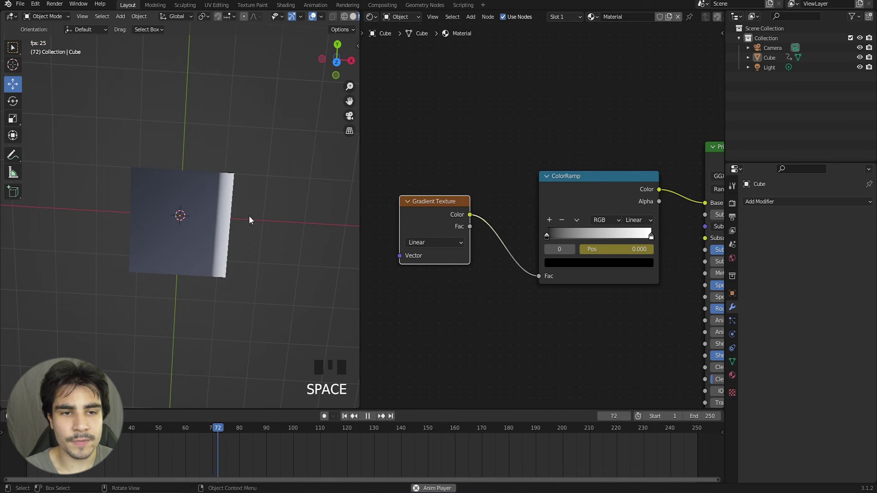
Stop playback with the ColorRamp stop keyframed up to 0.96 and inspect the shaded cube.
{"action": "key", "text": "space"}
{"action": "scroll", "scroll_direction": "down", "scroll_amount": 3}
{"action": "scroll", "scroll_direction": "up", "scroll_amount": 3}
{"action": "left_click", "coordinate": [588, 191]}
{"action": "scroll", "scroll_direction": "down", "scroll_amount": 3}
{"action": "middle_click", "coordinate": [596, 179]}
{"action": "scroll", "scroll_direction": "up", "scroll_amount": 3}
Scroll the view while paused at frame 111 with the cube mostly dark.
{"action": "scroll", "scroll_direction": "up", "scroll_amount": 3}
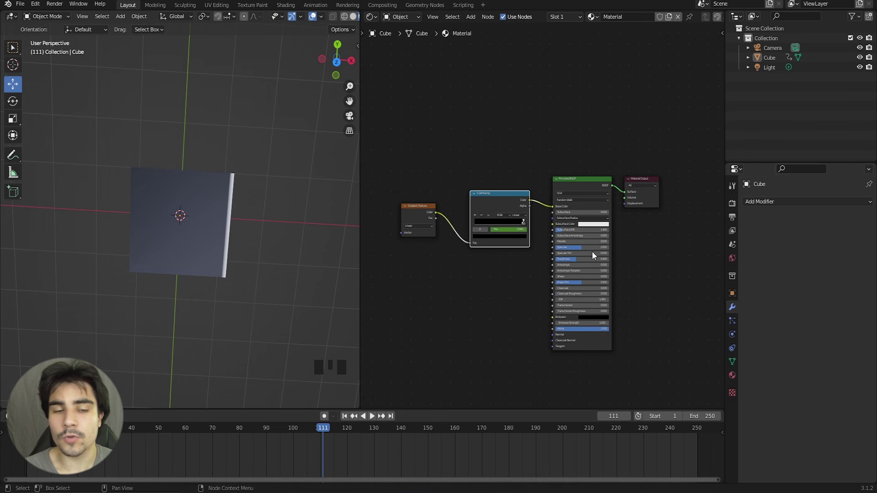
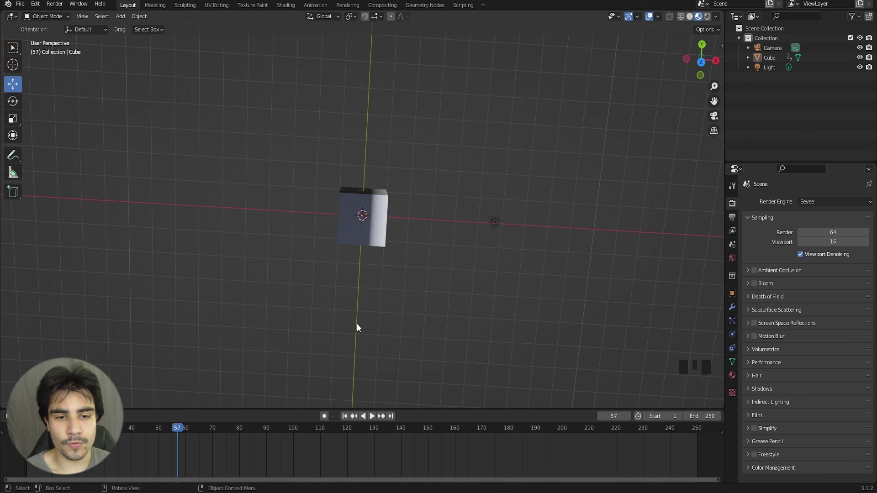
{"action": "key", "text": "space"}
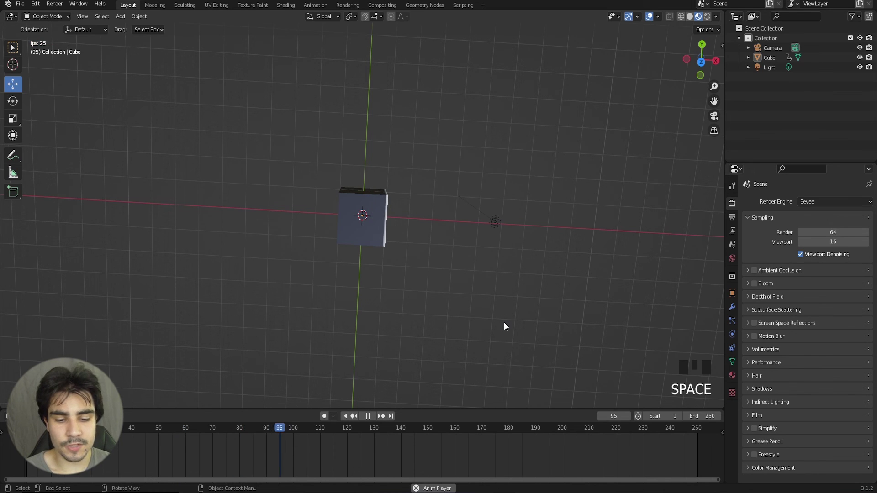
{"action": "key", "text": "space"}
{"action": "left_click_drag", "start_coordinate": [693, 440], "coordinate": [283, 419]}
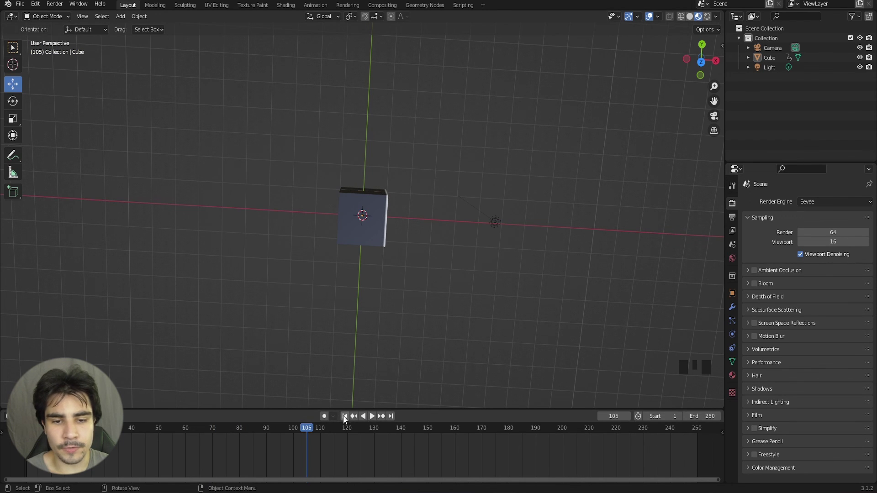
{"action": "left_click_drag", "start_coordinate": [349, 420], "coordinate": [165, 332]}
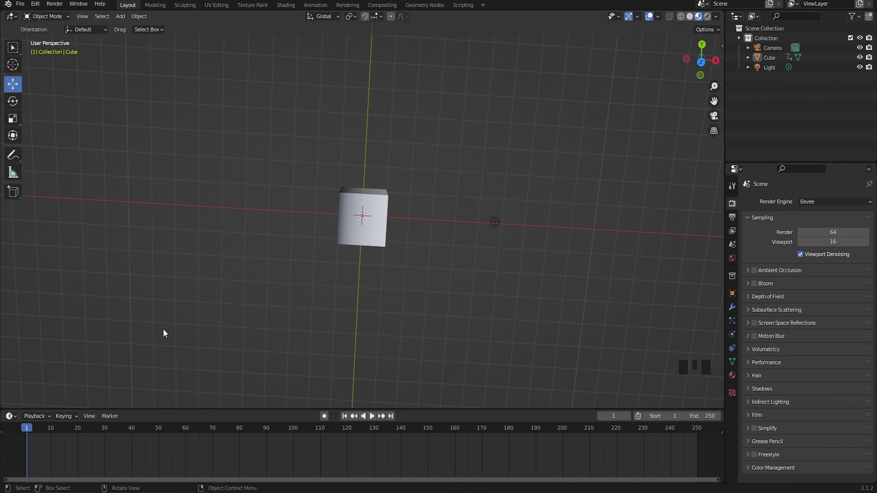
{"action": "key", "text": "Right"}
{"action": "key", "text": "Right"}
{"action": "key", "text": "Right"}
{"action": "key", "text": "Right"}
{"action": "key", "text": "Right"}
{"action": "key", "text": "Right"}
{"action": "key", "text": "Right"}
{"action": "key", "text": "Right"}
{"action": "key", "text": "Right"}
{"action": "key", "text": "Right"}
{"action": "key", "text": "Right"}
{"action": "key", "text": "Right"}
{"action": "key", "text": "Right"}
{"action": "key", "text": "Right"}
{"action": "key", "text": "Right"}
{"action": "key", "text": "Right"}
{"action": "key", "text": "Right"}
{"action": "key", "text": "Right"}
{"action": "key", "text": "Right"}
{"action": "key", "text": "Right"}
{"action": "key", "text": "Right"}
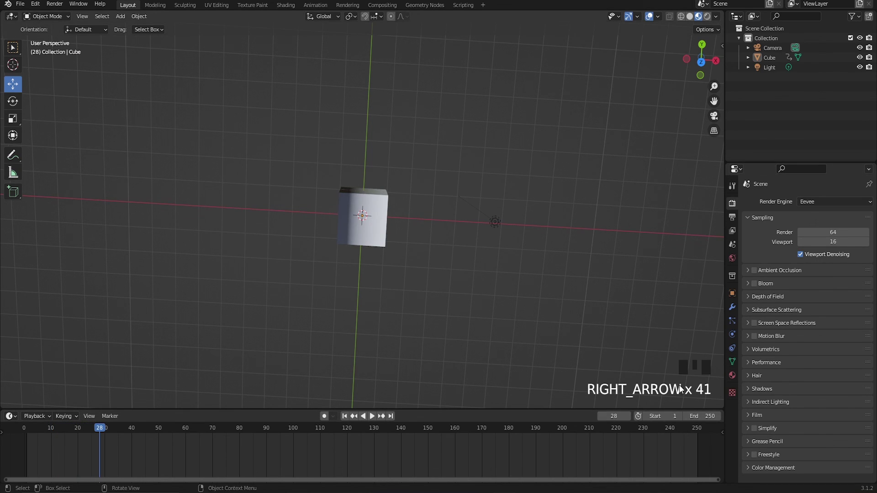
{"action": "key", "text": "Right"}
{"action": "key", "text": "Right"}
{"action": "key", "text": "Right"}
{"action": "key", "text": "Right"}
{"action": "key", "text": "Right"}
{"action": "key", "text": "Right"}
{"action": "key", "text": "Left"}
{"action": "key", "text": "Left"}
{"action": "key", "text": "Left"}
{"action": "key", "text": "Left"}
{"action": "key", "text": "Left"}
{"action": "key", "text": "Left"}
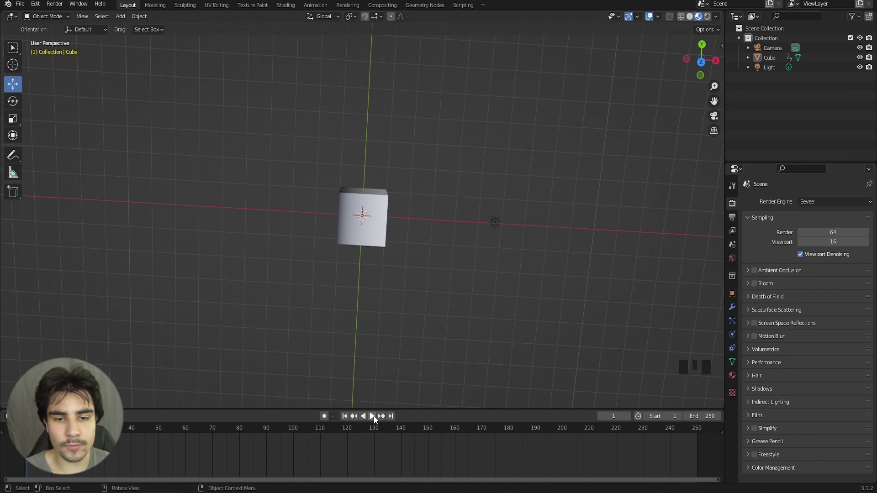
{"action": "left_click_drag", "start_coordinate": [376, 419], "coordinate": [373, 419]}
{"action": "left_click_drag", "start_coordinate": [372, 419], "coordinate": [365, 421]}
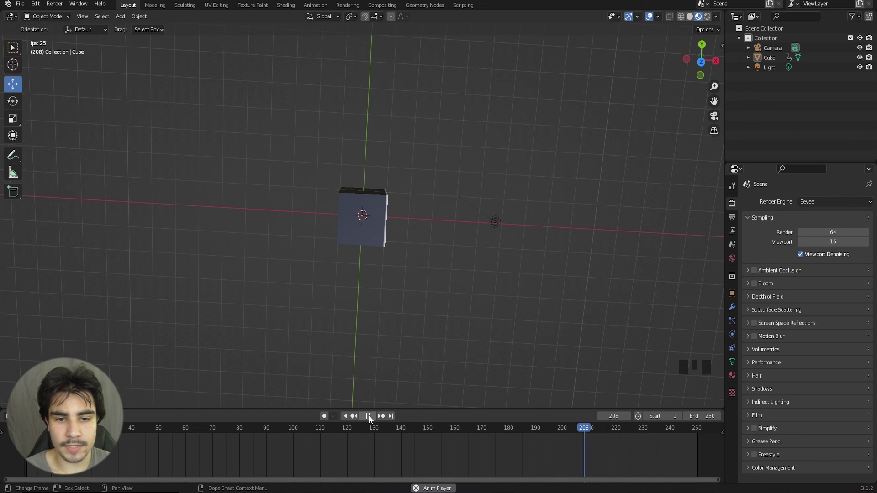
{"action": "left_click", "coordinate": [427, 373]}
{"action": "key", "text": "space"}
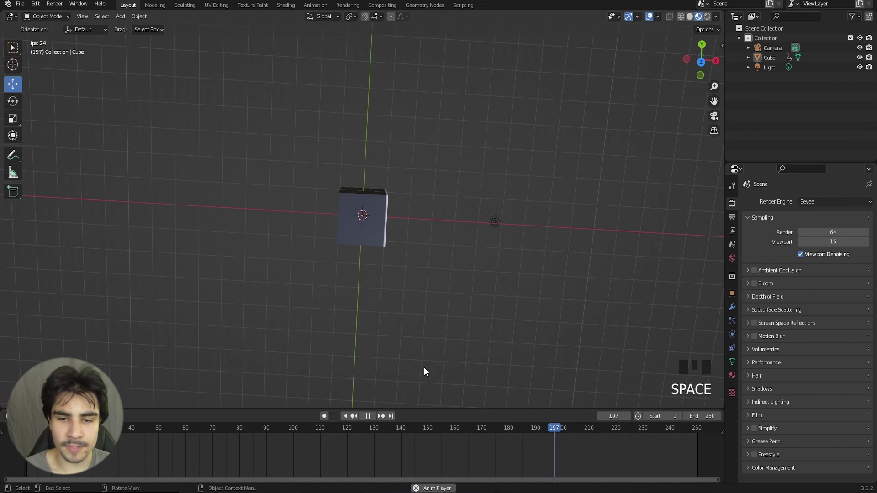
{"action": "key", "text": "space"}
{"action": "key", "text": "space"}
{"action": "key", "text": "space"}
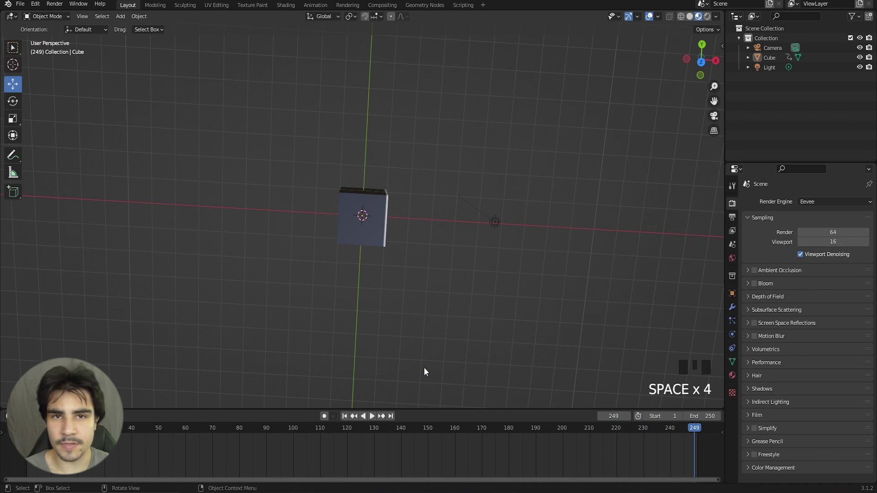